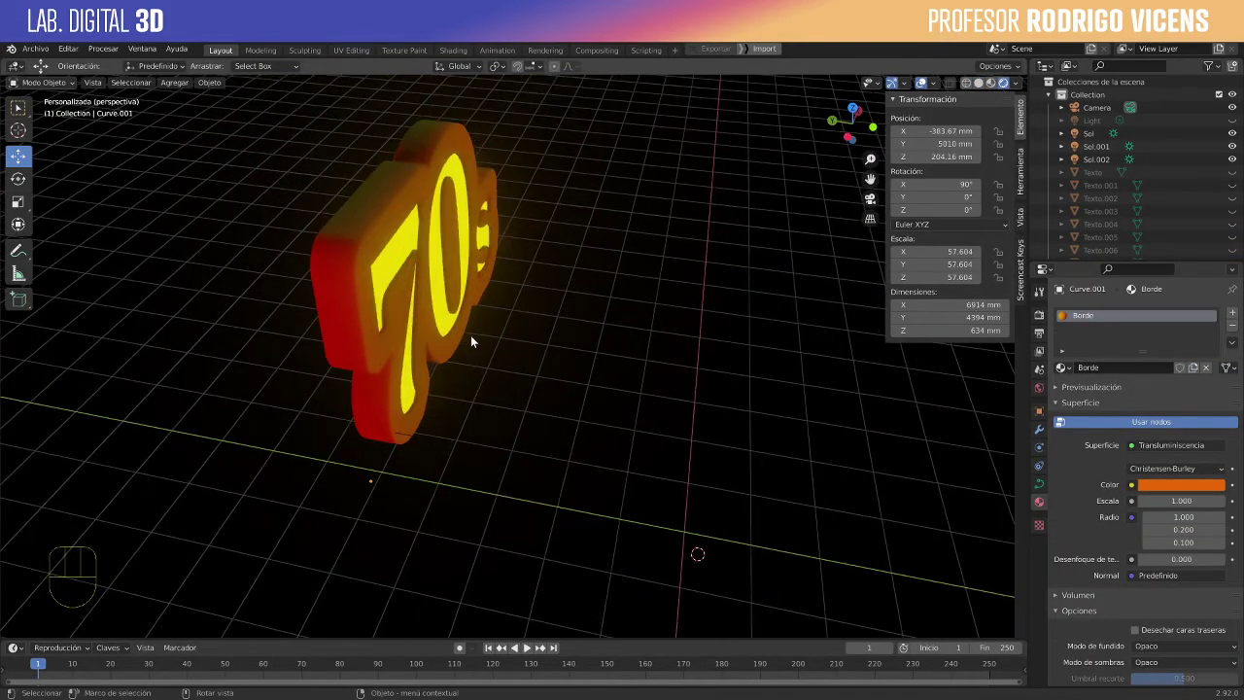
Select the orange Borde curve and push it back along Y to about 5265 mm behind the letters.
drag(561, 312, 342, 161)
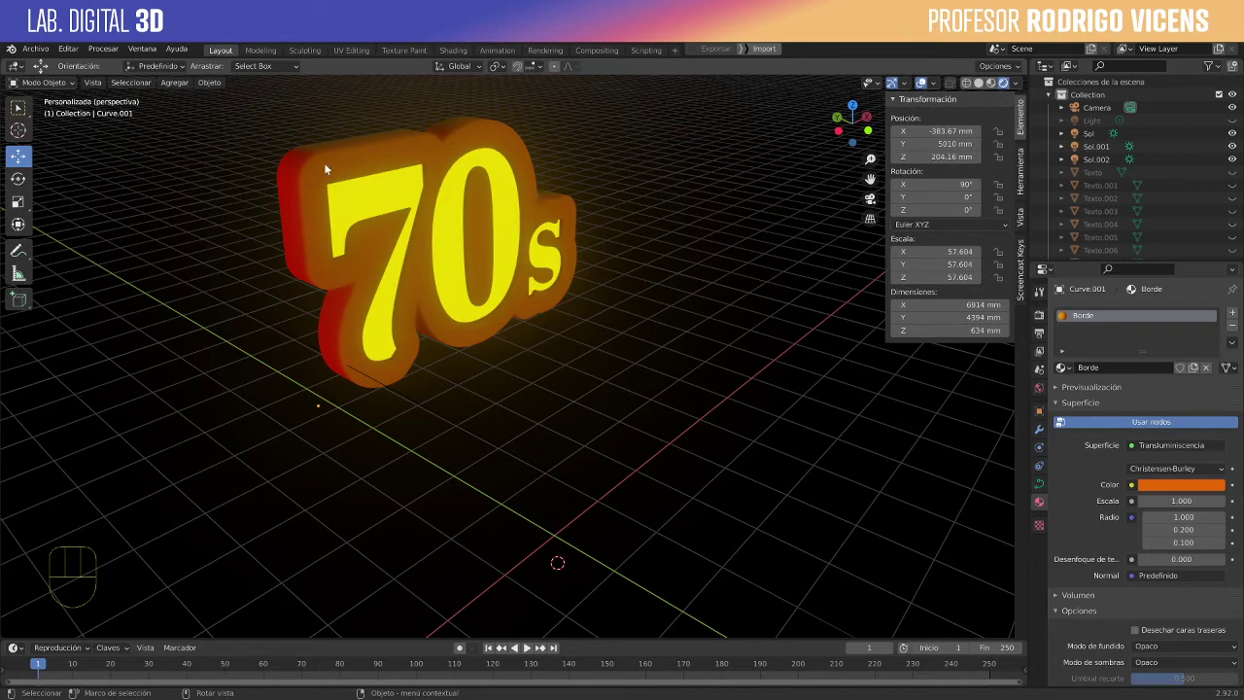
drag(415, 209, 427, 207)
click(406, 183)
drag(310, 437, 295, 439)
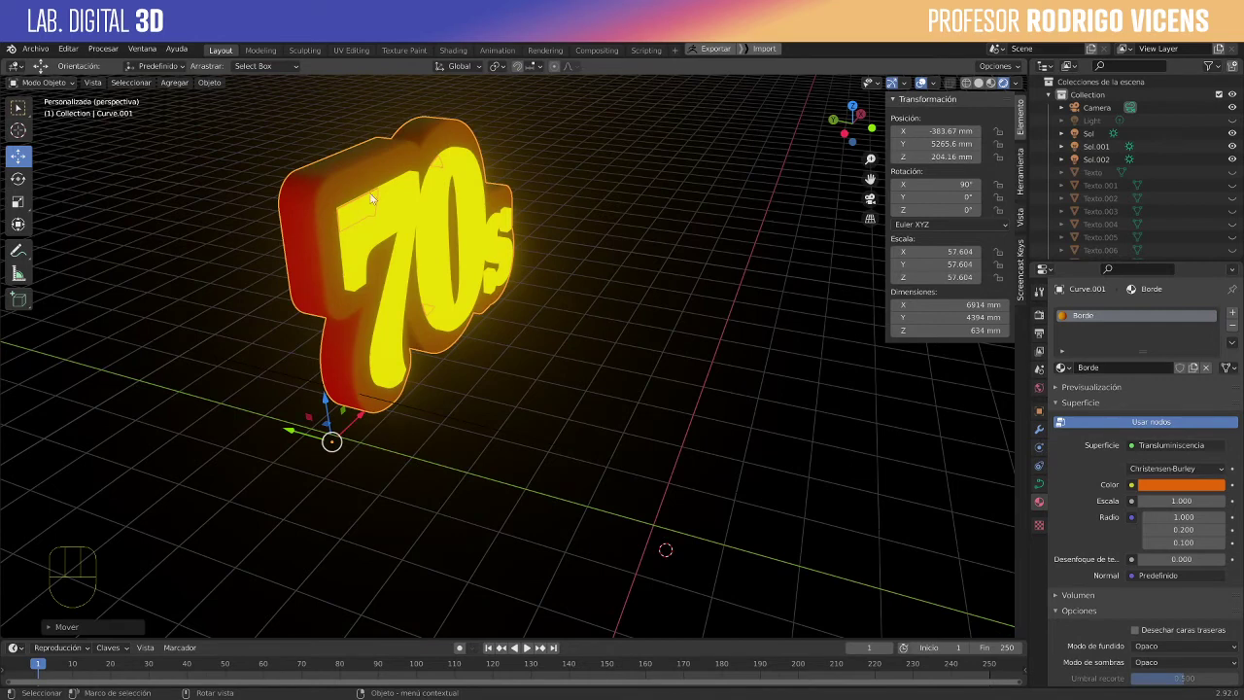
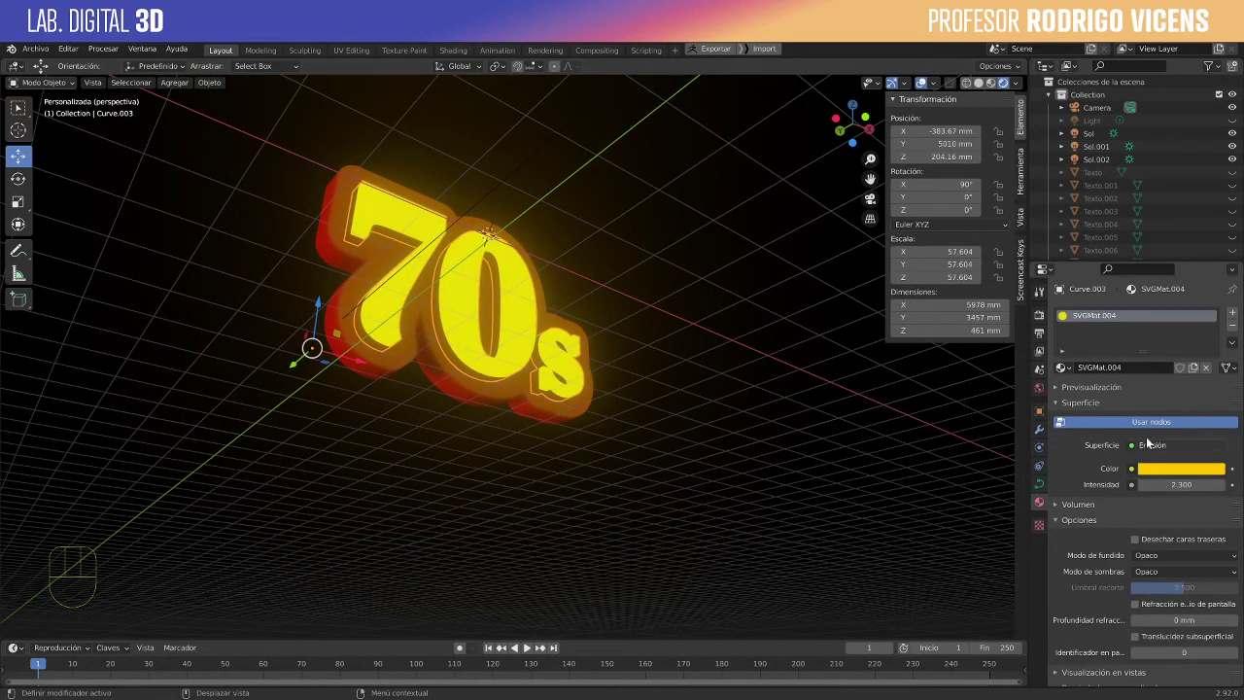
Switch the letters to a matte Diffuse BSDF and place them just in front of the border at about Y 5304 mm.
drag(1163, 452, 1032, 197)
drag(483, 389, 482, 402)
middle_click(536, 472)
drag(610, 494, 536, 354)
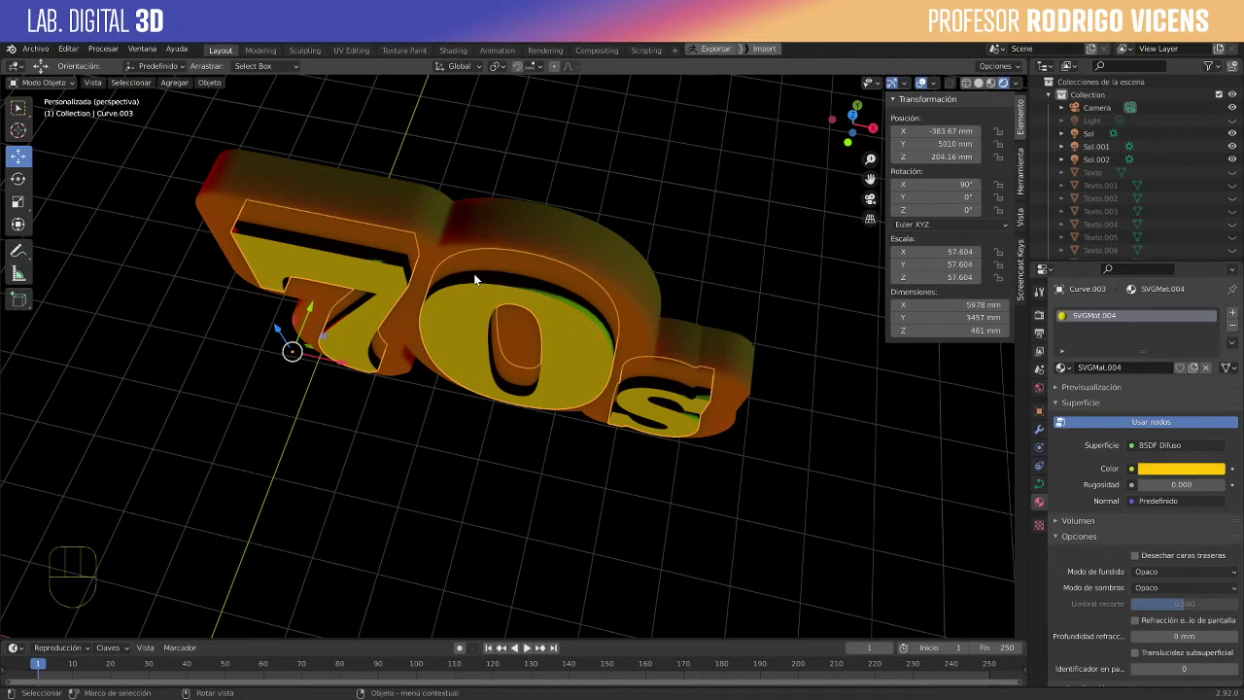
drag(444, 278, 421, 287)
click(424, 335)
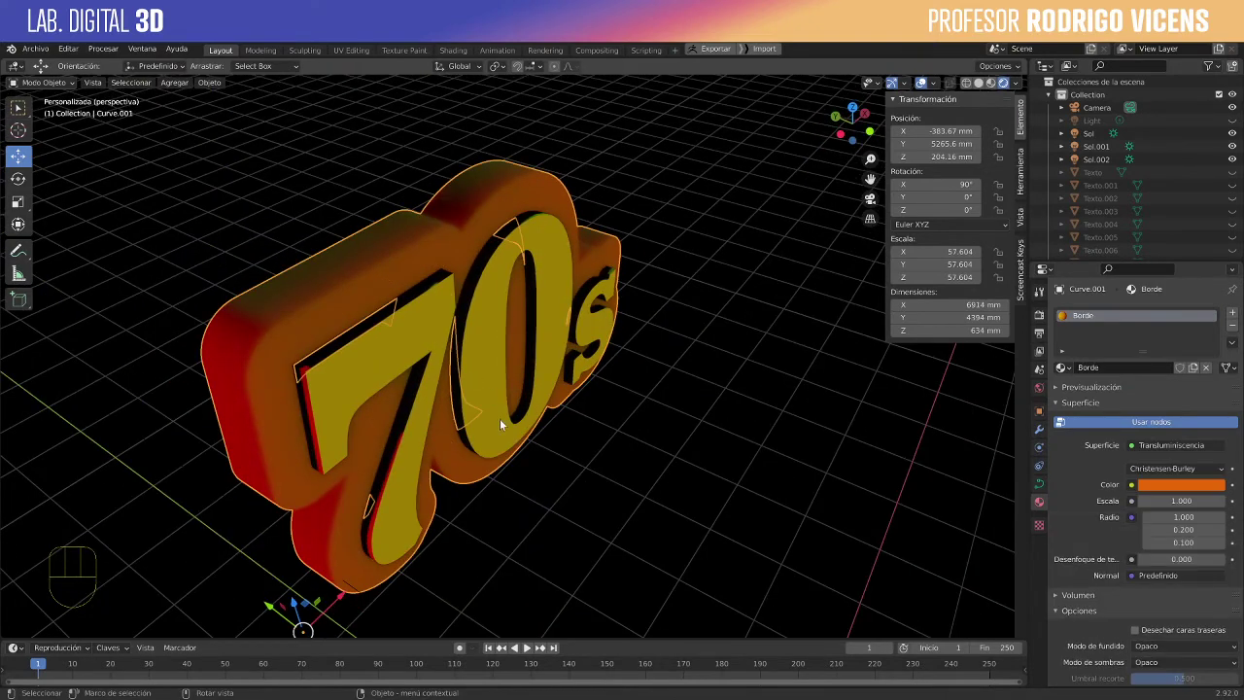
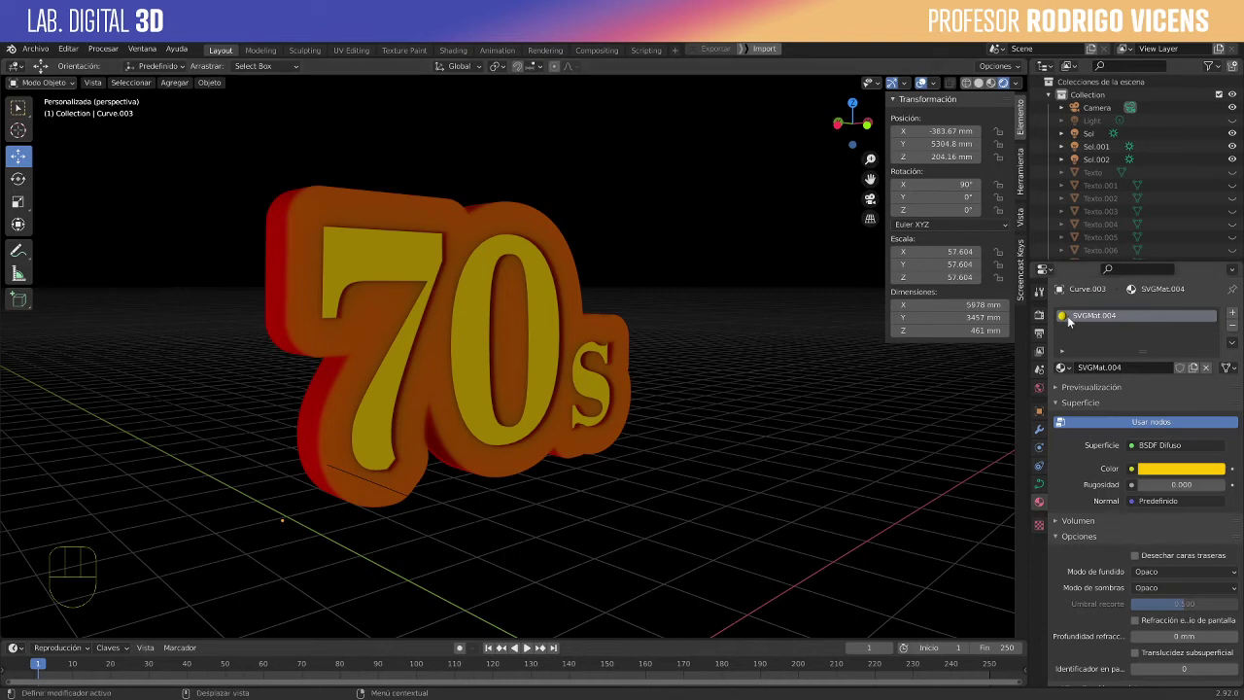
View the sign in flat Solid shading from a new angle.
drag(790, 410, 723, 363)
click(972, 86)
click(982, 87)
drag(761, 265, 644, 412)
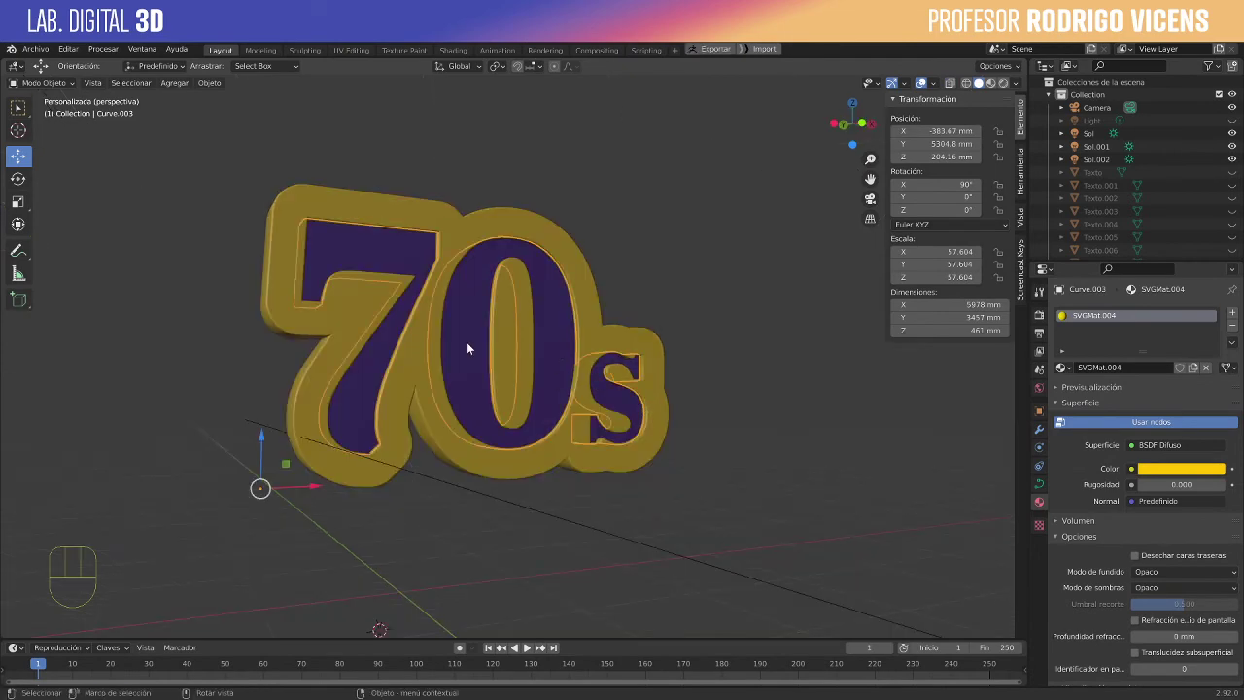
Select the Borde curve and show the sign in Material Preview with its translucent orange material.
click(519, 351)
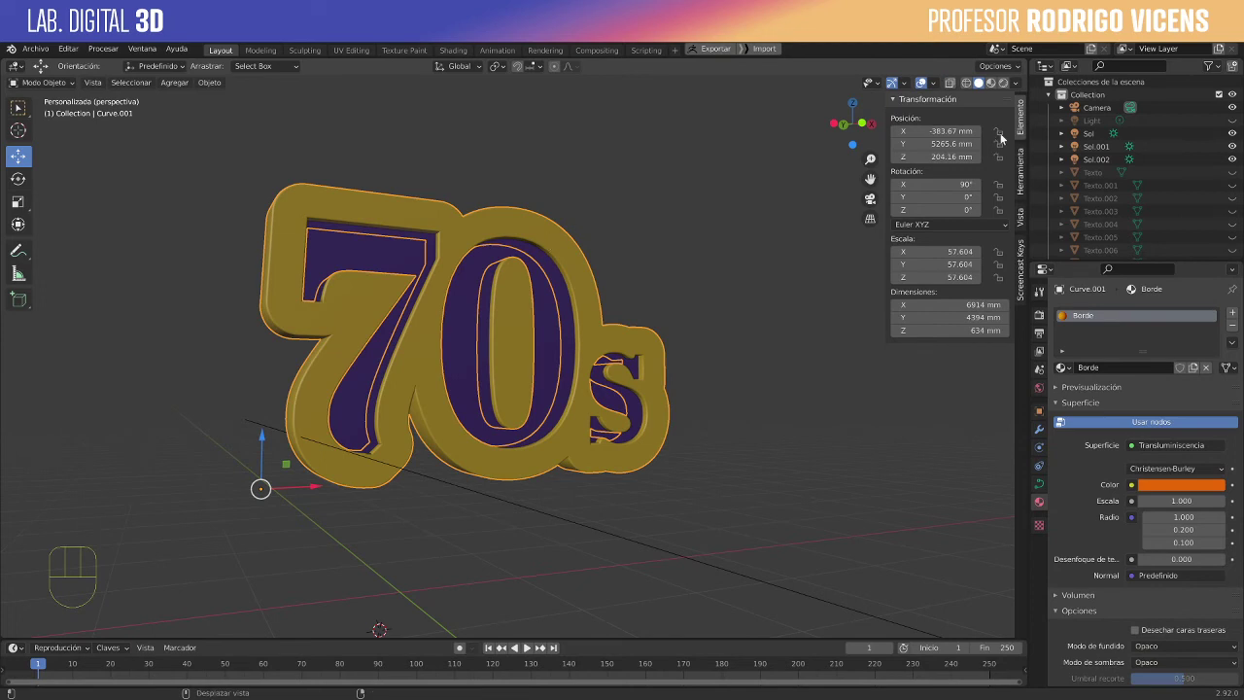
click(995, 91)
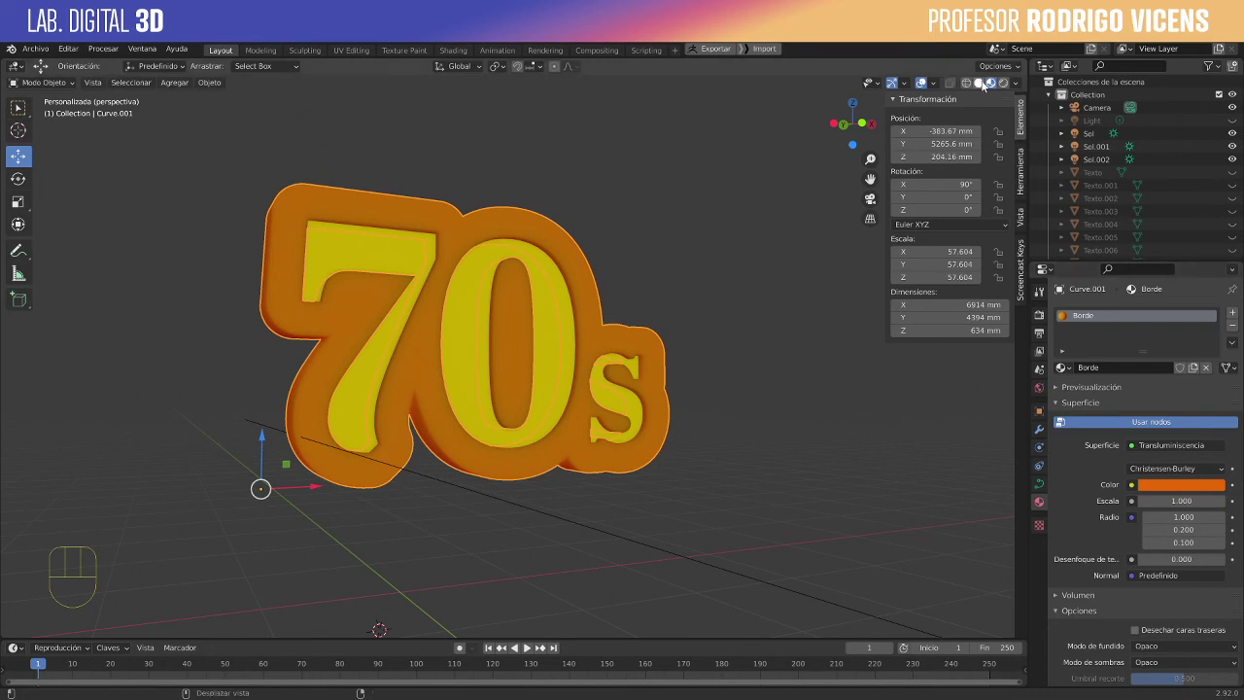
drag(986, 85, 651, 253)
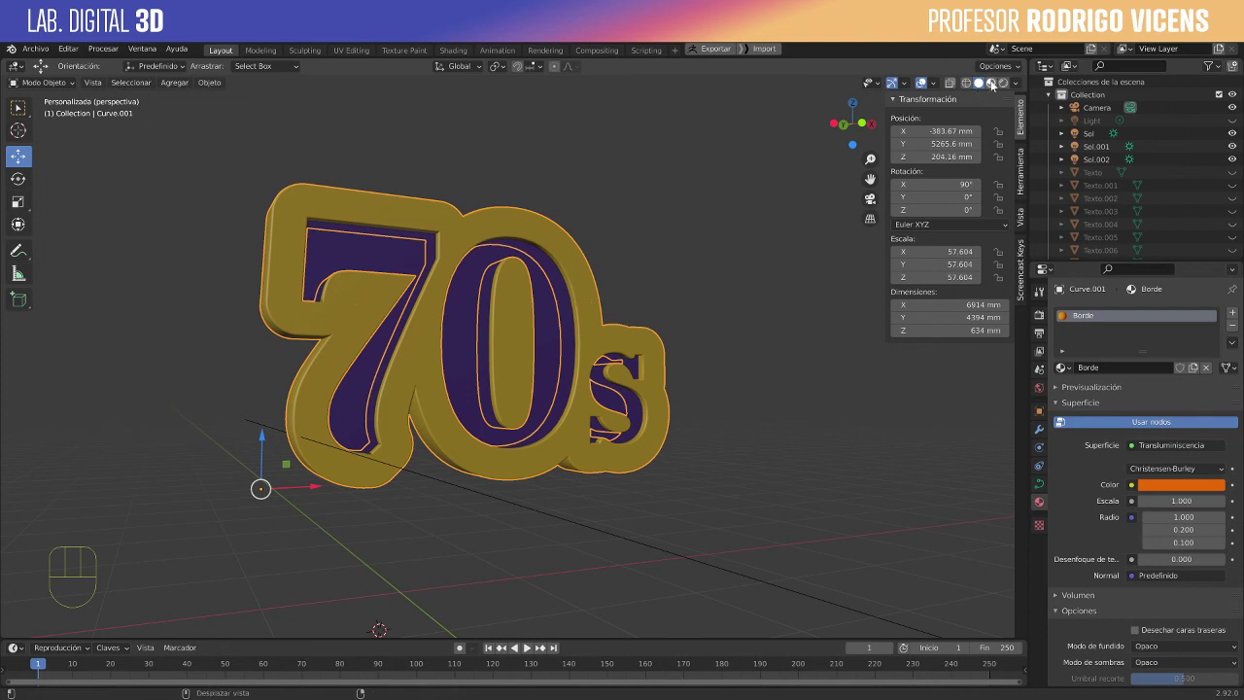
click(978, 27)
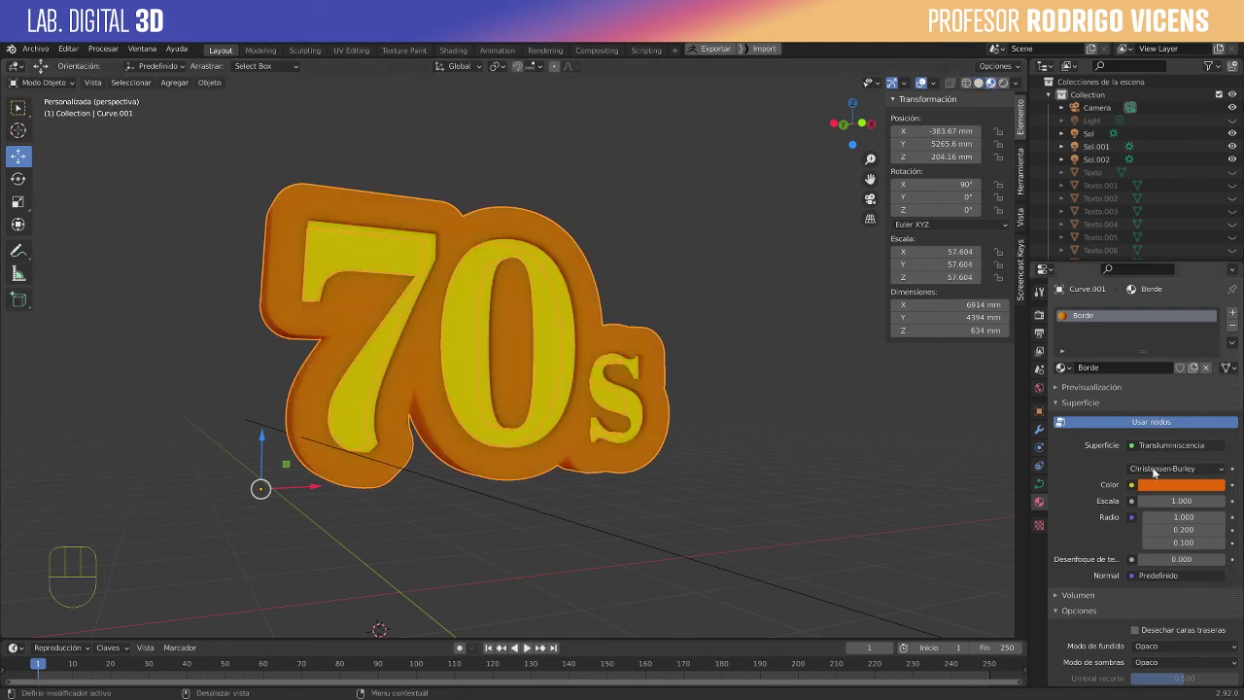